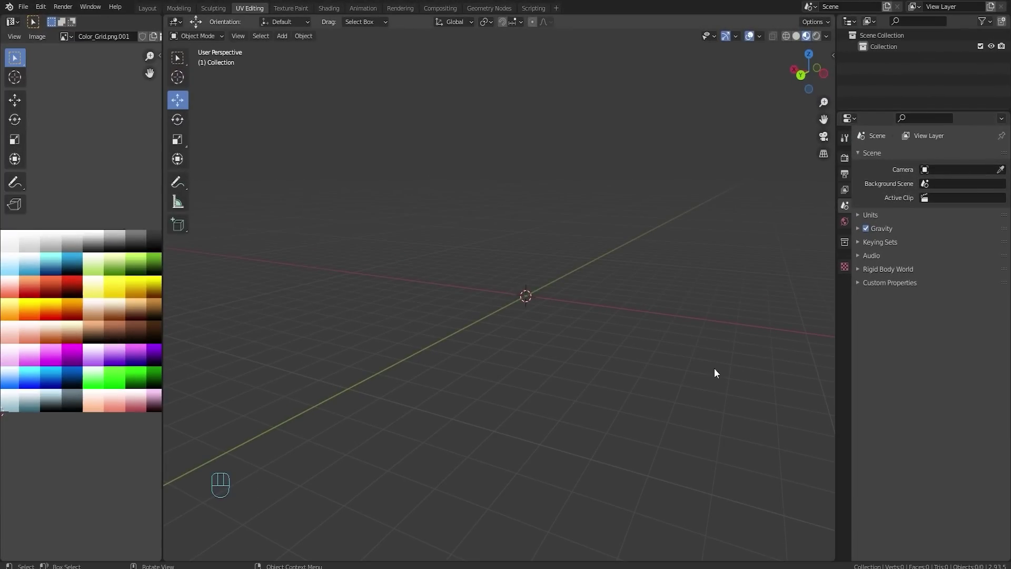
Adjust the viewport and bring up the Shift+A add menu to pick a mesh cylinder for the basin.
left_click_drag(614, 323, 585, 253)
left_click_drag(549, 249, 530, 294)
key("shift+a")
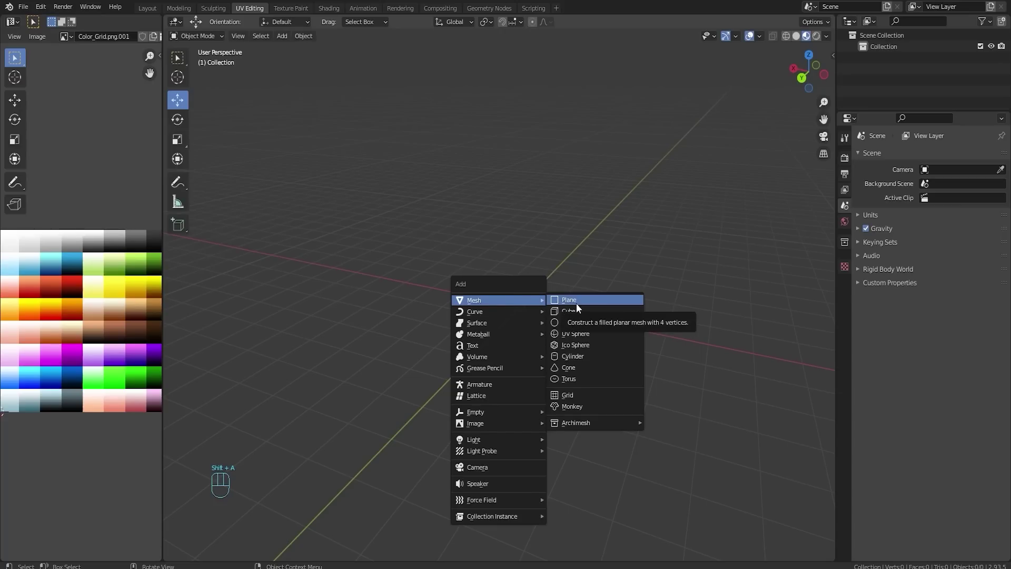
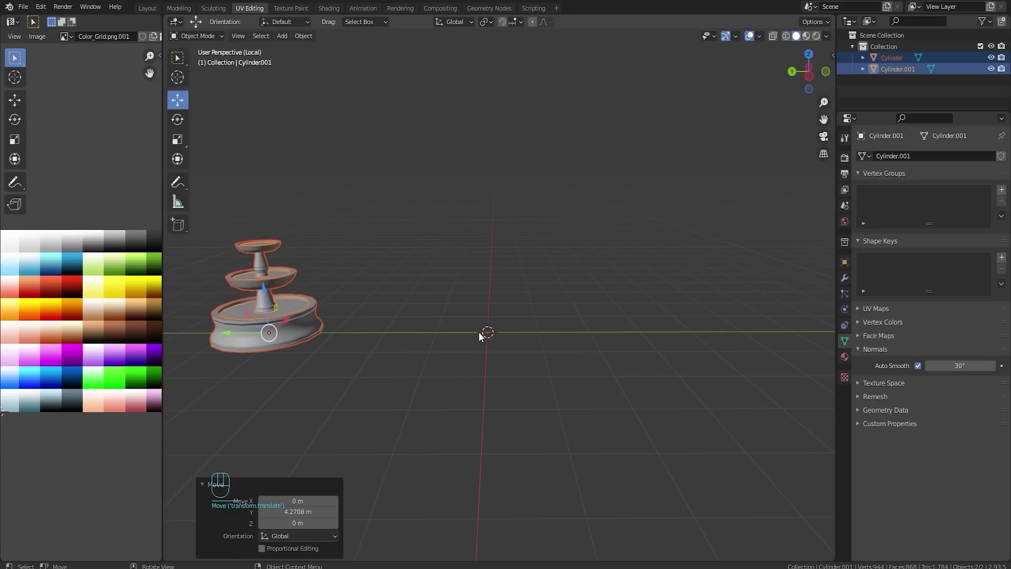
Bring up the Shift+A add menu to add the trunk cylinder for the round tree.
key("shift+a")
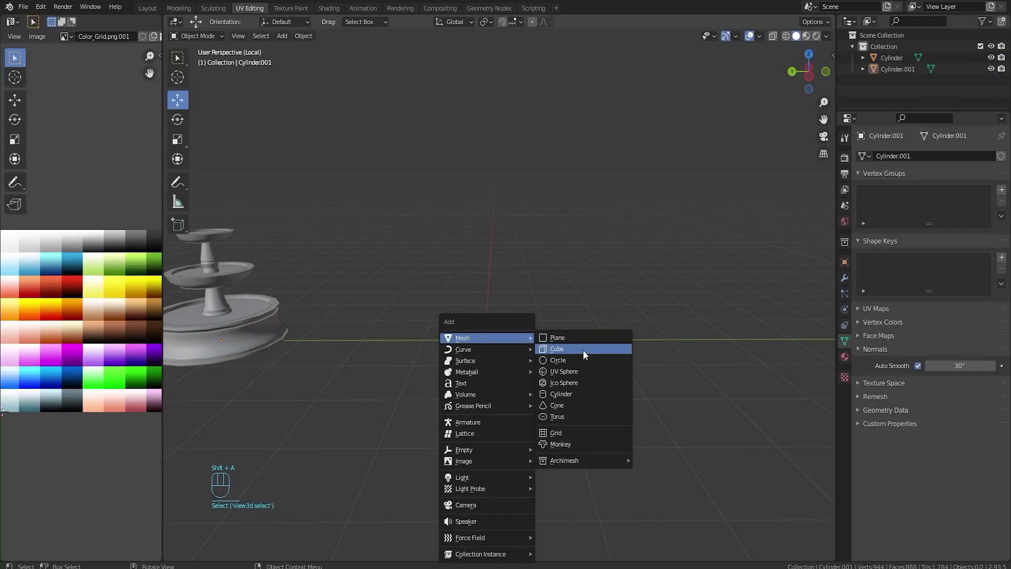
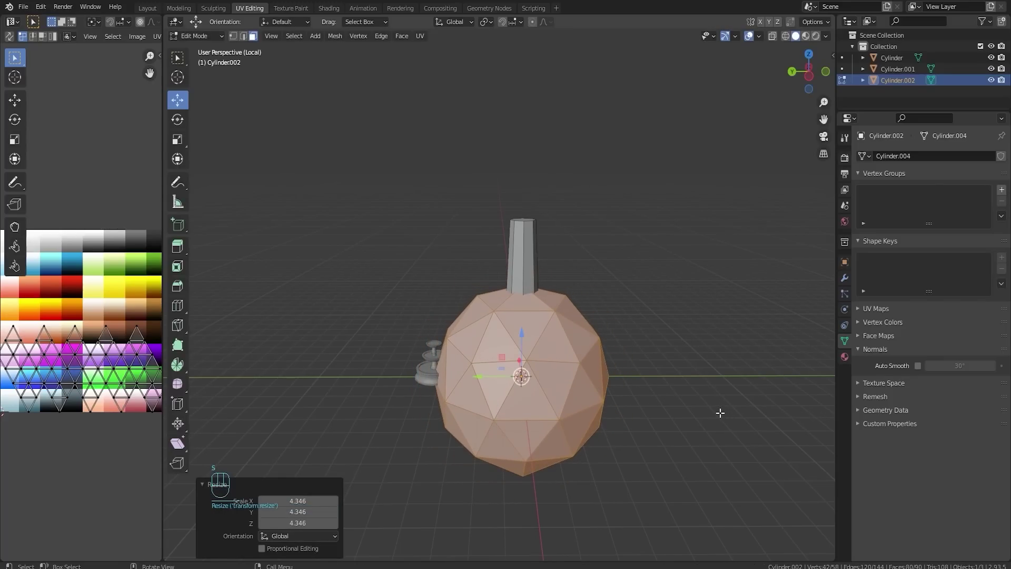
Stretch the faceted canopy along Z into an egg shape over the trunk.
key("s")
key("z")
left_click(525, 375)
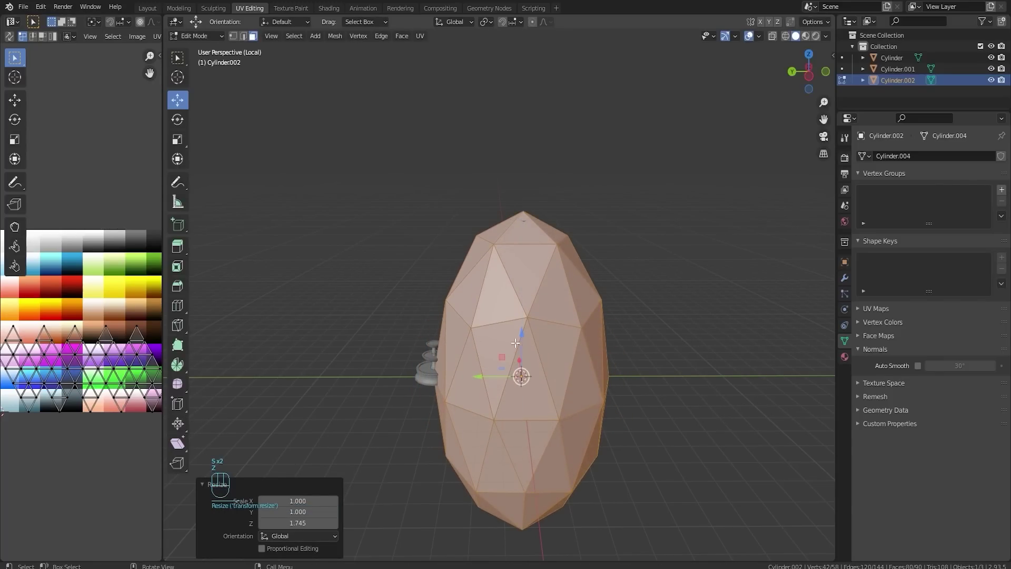
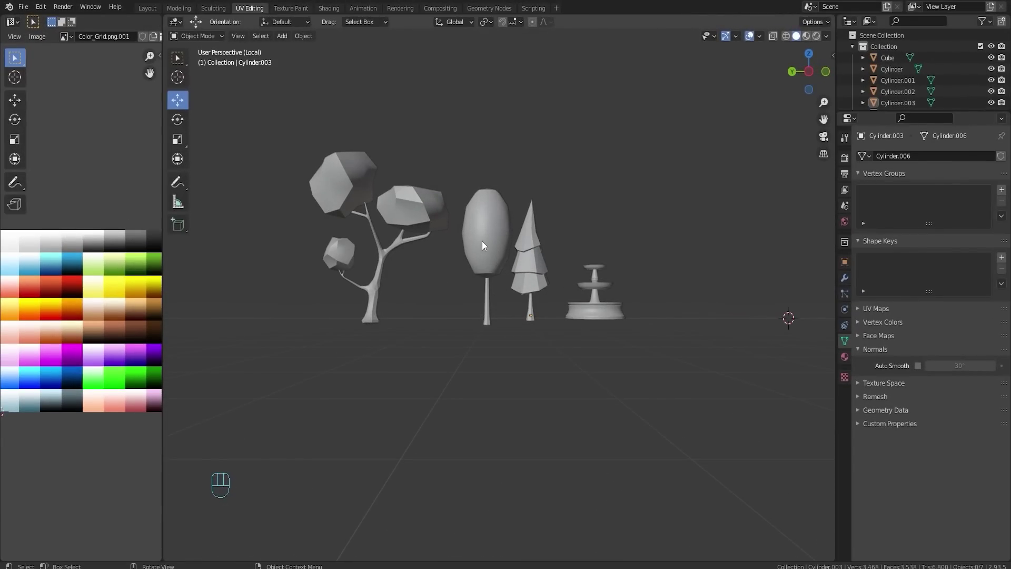
left_click(533, 312)
left_click(501, 289)
middle_click(605, 266)
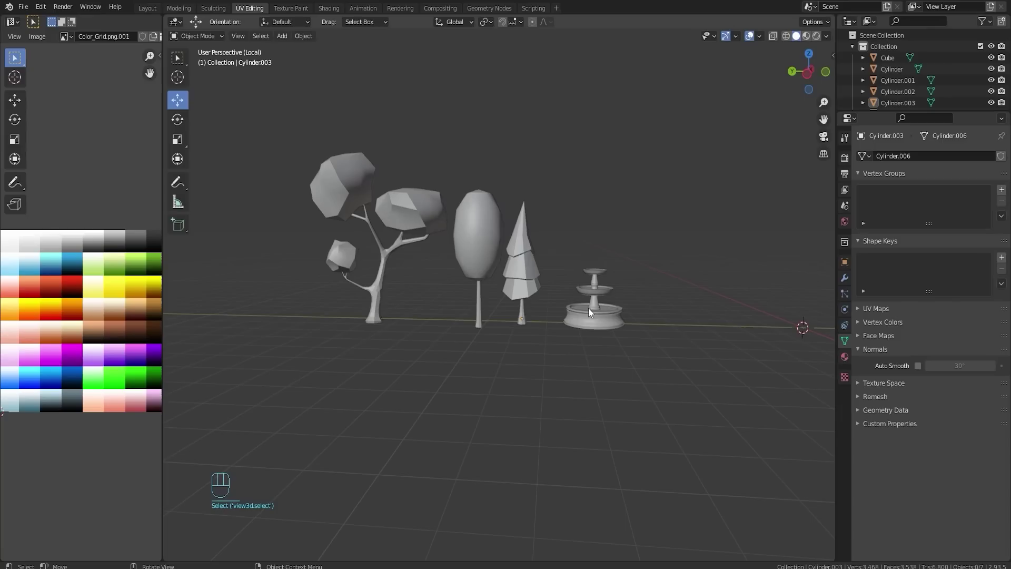